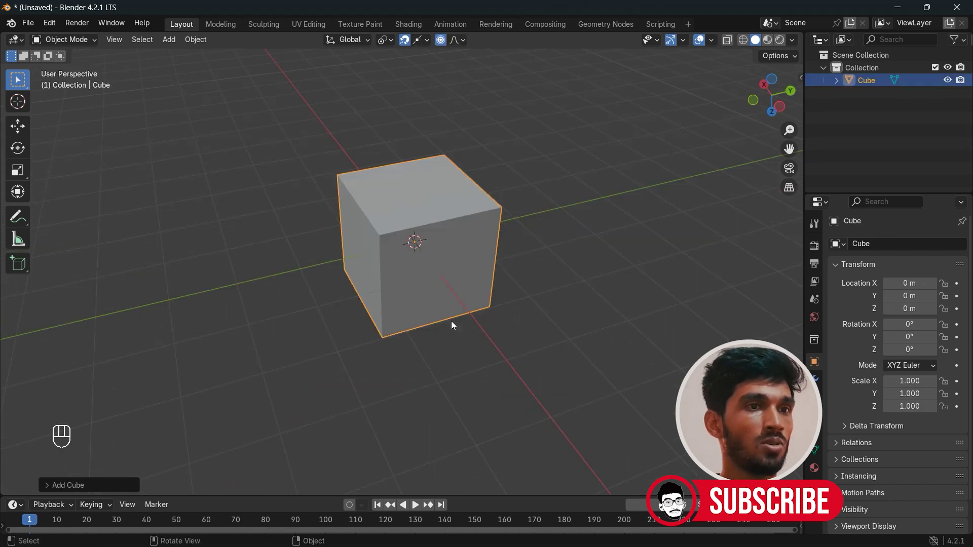
- Stretch the default cube along Y to about 1.891 to form the long truck body
key("Tab")
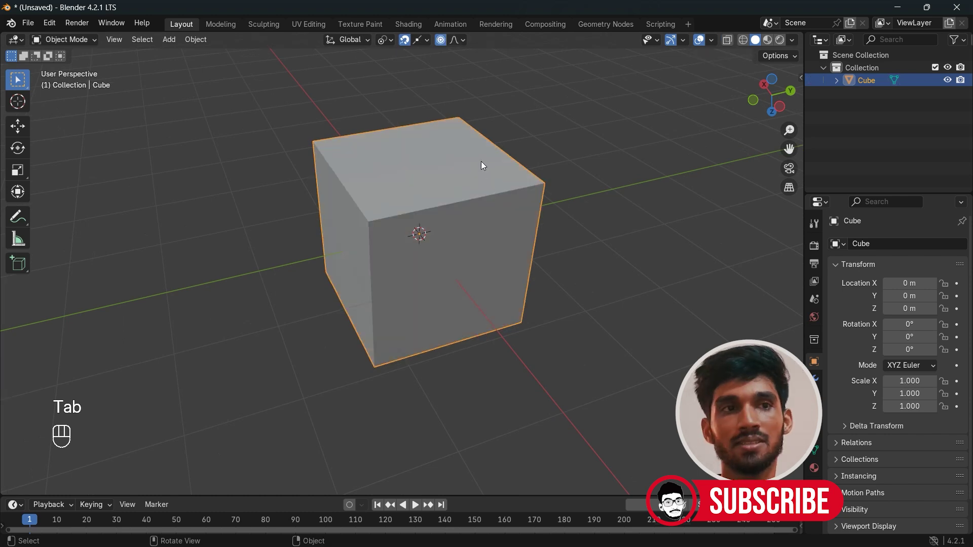
left_click_drag(589, 325, 578, 300)
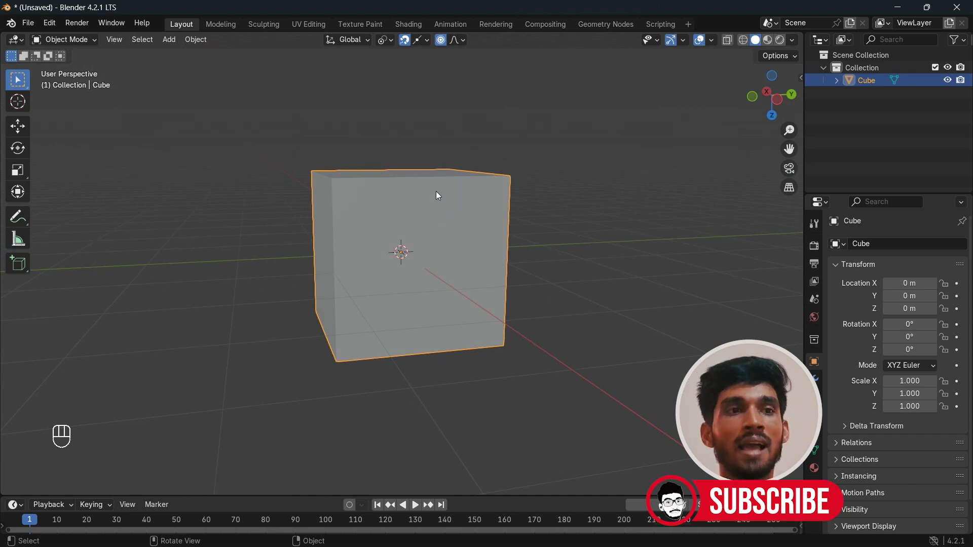
middle_click(582, 279)
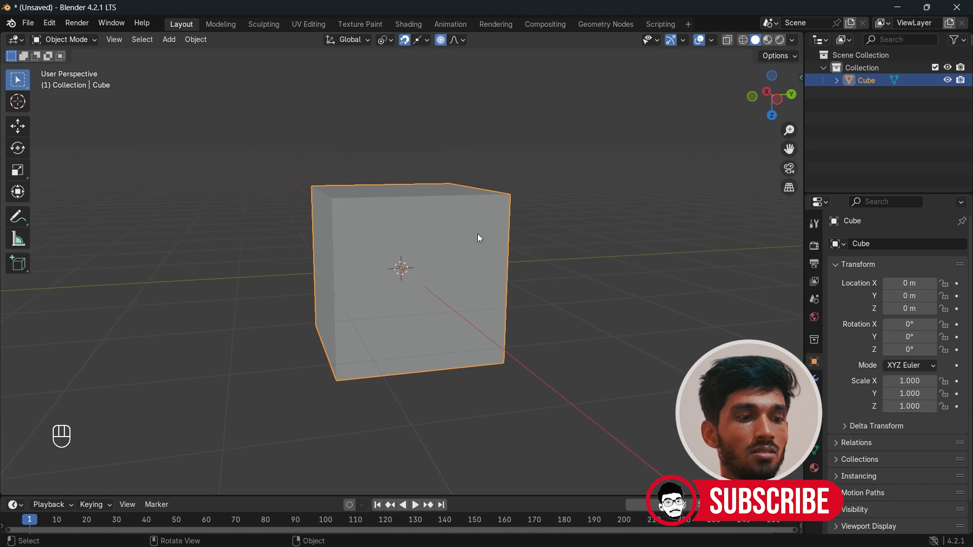
key("s")
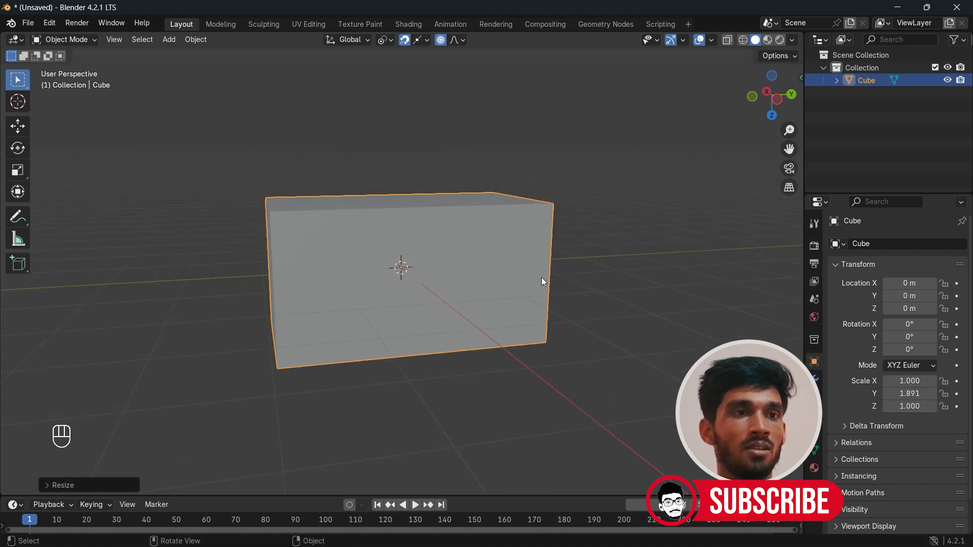
left_click(542, 287)
left_click(529, 282)
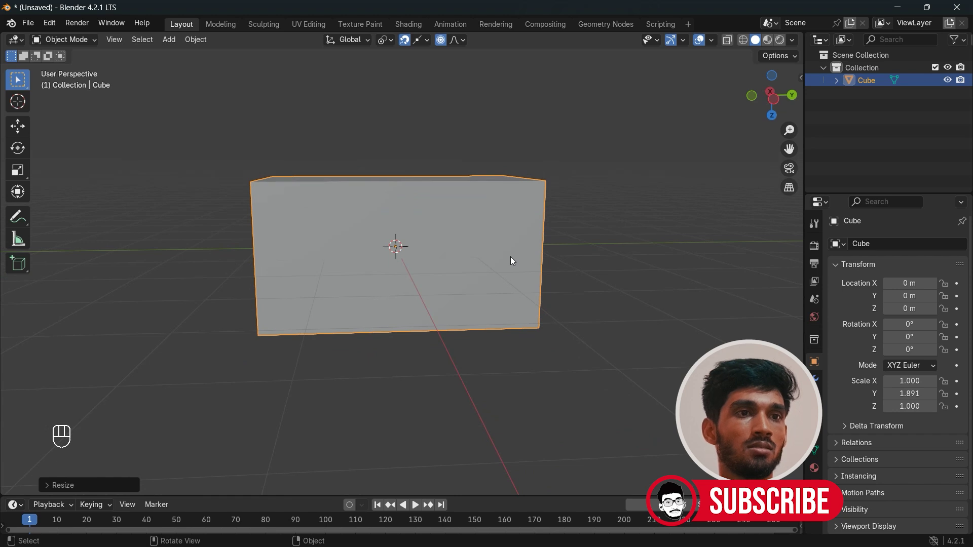
- Duplicate the body as Cube.001, raise it on top and narrow it to 0.821 Y as the cab
key("shift+d")
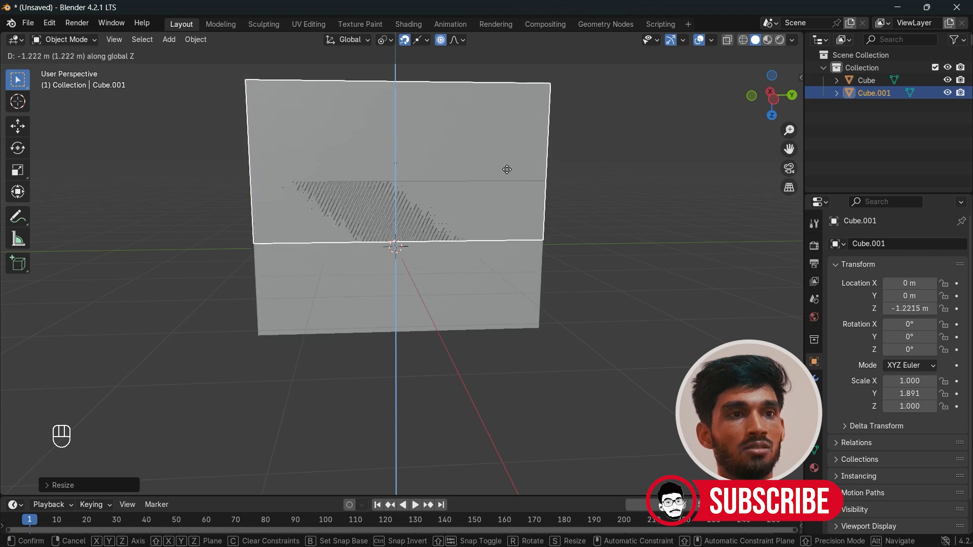
left_click_drag(514, 171, 519, 219)
left_click_drag(502, 219, 497, 240)
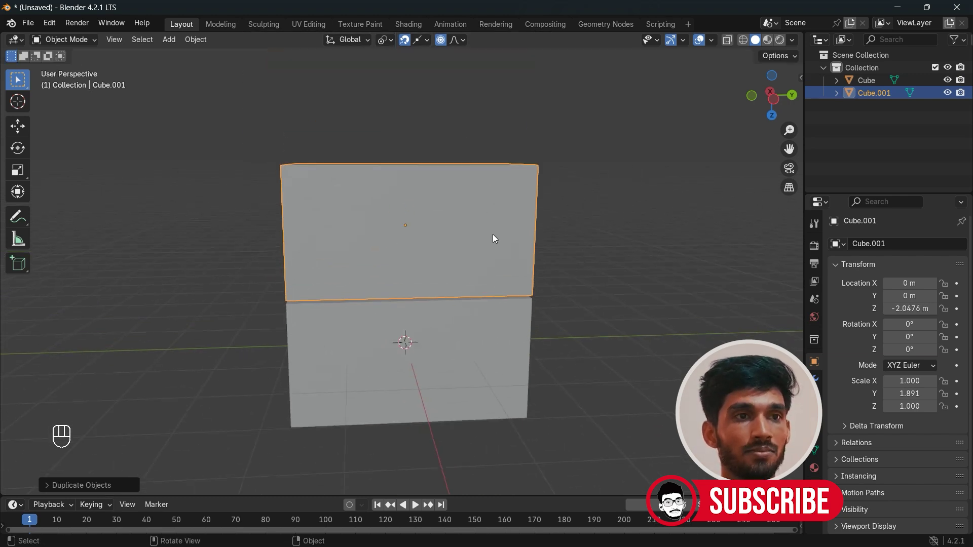
key("s")
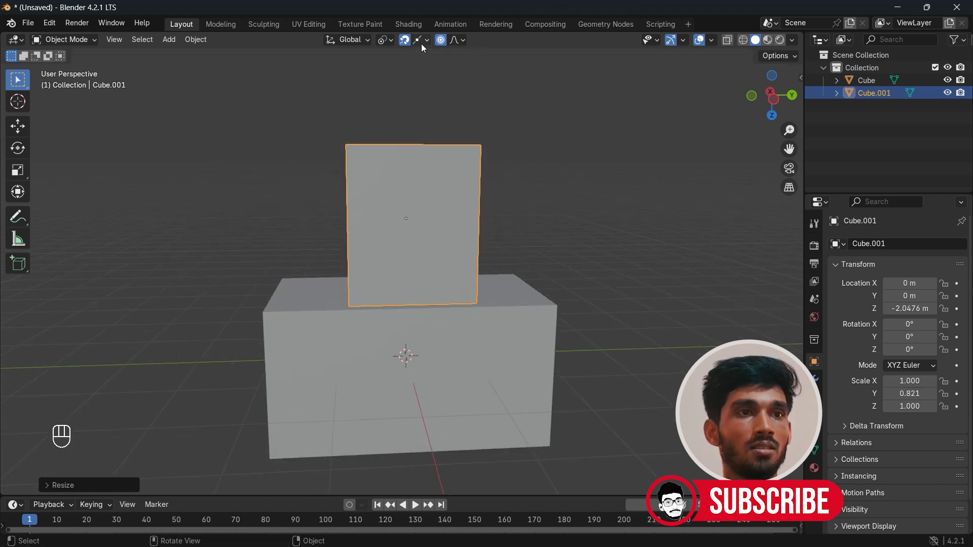
left_click_drag(424, 50, 632, 258)
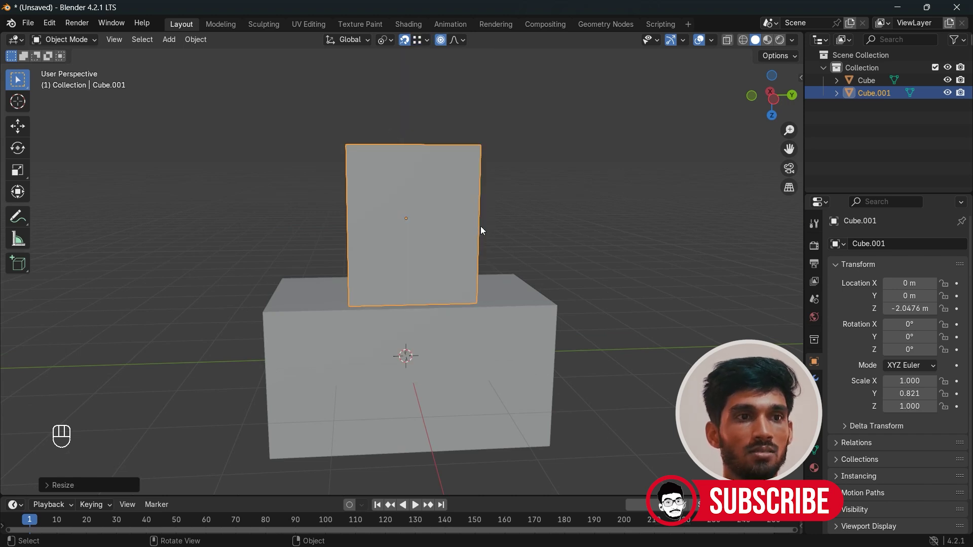
key("g")
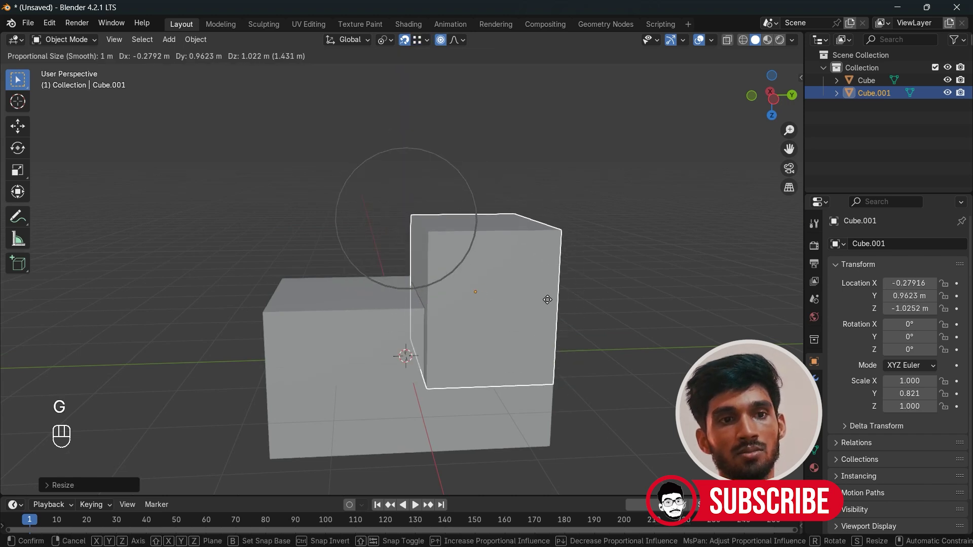
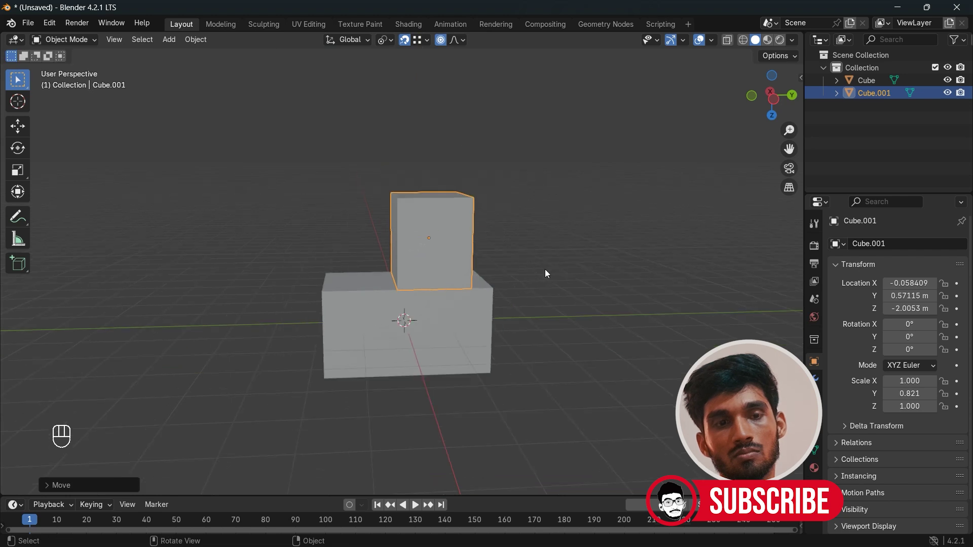
- Turn off proportional editing and reposition the cab on the body
left_click_drag(522, 277, 427, 290)
left_click(443, 45)
key("g")
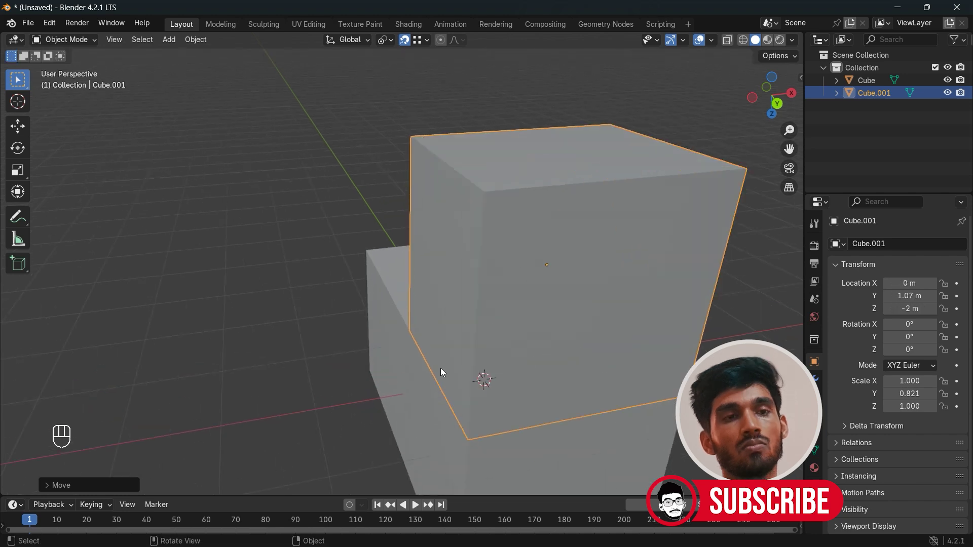
left_click_drag(434, 407, 551, 379)
left_click_drag(606, 301, 477, 294)
left_click_drag(468, 344, 473, 343)
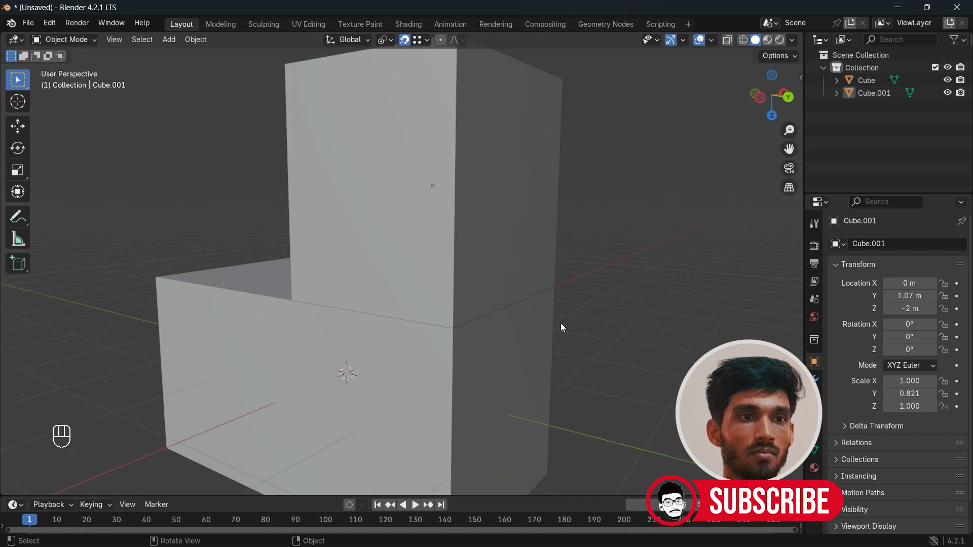
left_click_drag(470, 362, 482, 358)
middle_click(406, 399)
left_click_drag(412, 440, 456, 394)
- Shrink the cab's height to 0.651 Z and flatten the body to 0.683 Z
key("s")
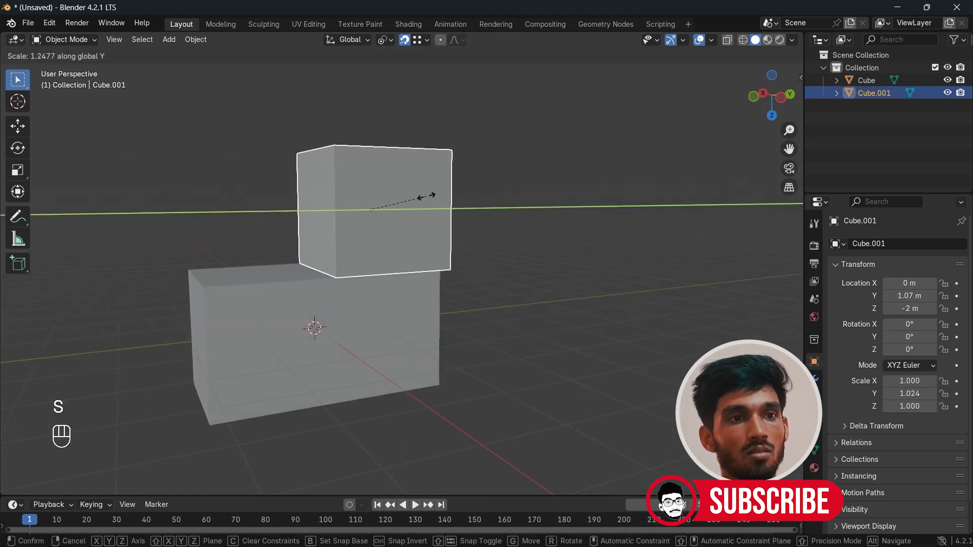
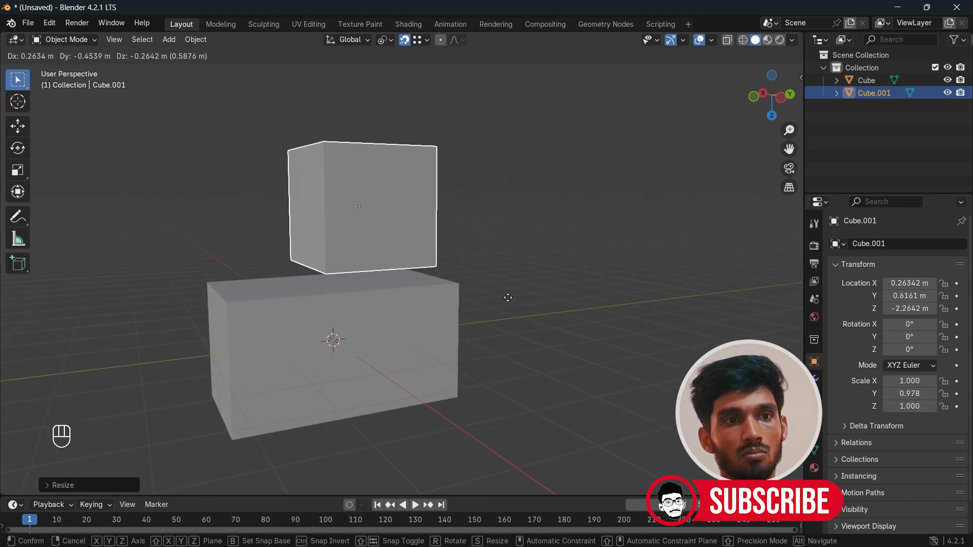
key("ctrl+z")
left_click_drag(502, 414, 451, 399)
key("g")
left_click(576, 372)
key("s")
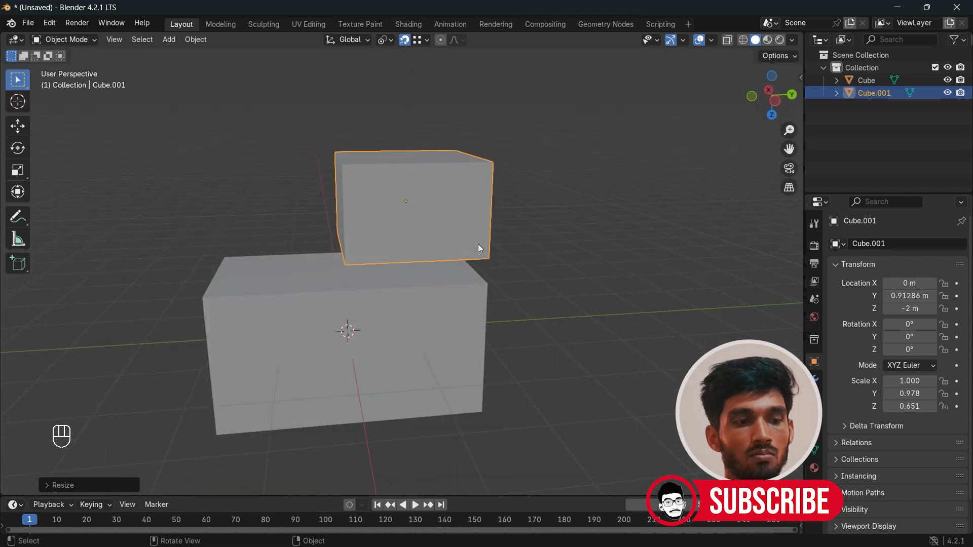
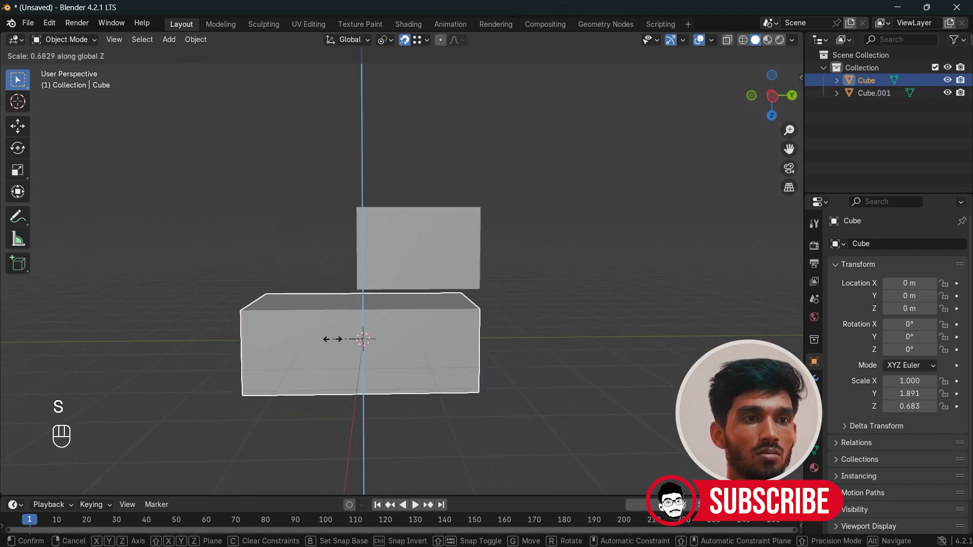
key("g")
- Lower the cab down onto the flattened body and lengthen it to 1.206 Y
key("s")
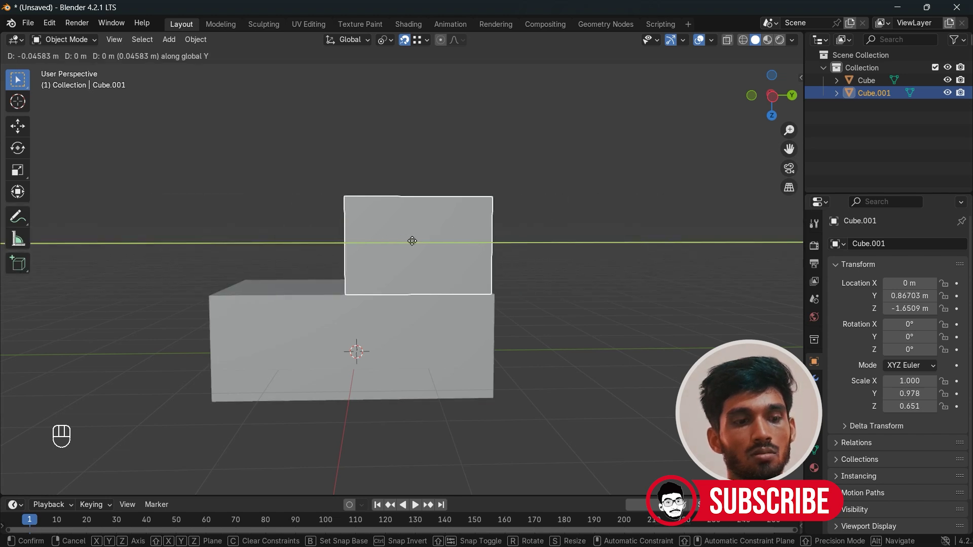
key("ctrl+z")
key("s")
key("ctrl+z")
key("s")
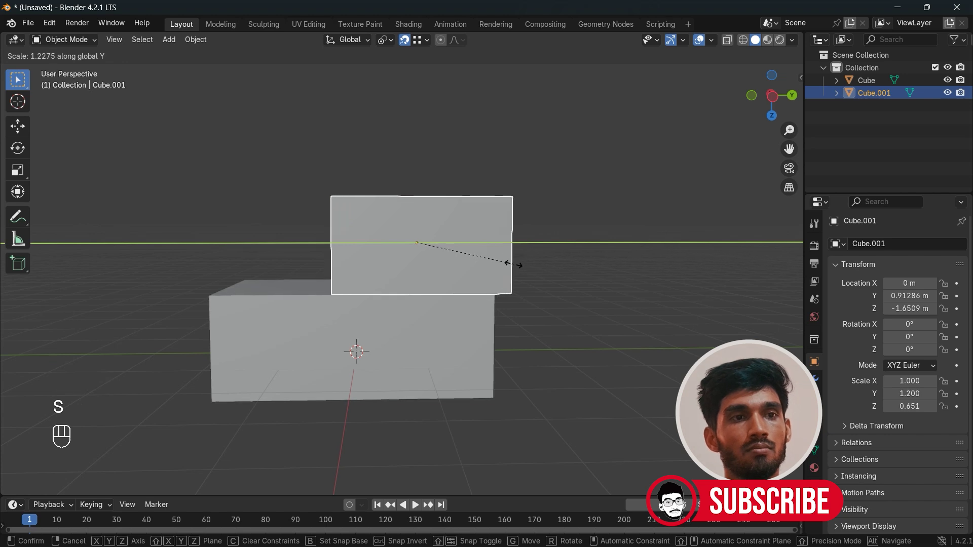
key("g")
left_click(446, 276)
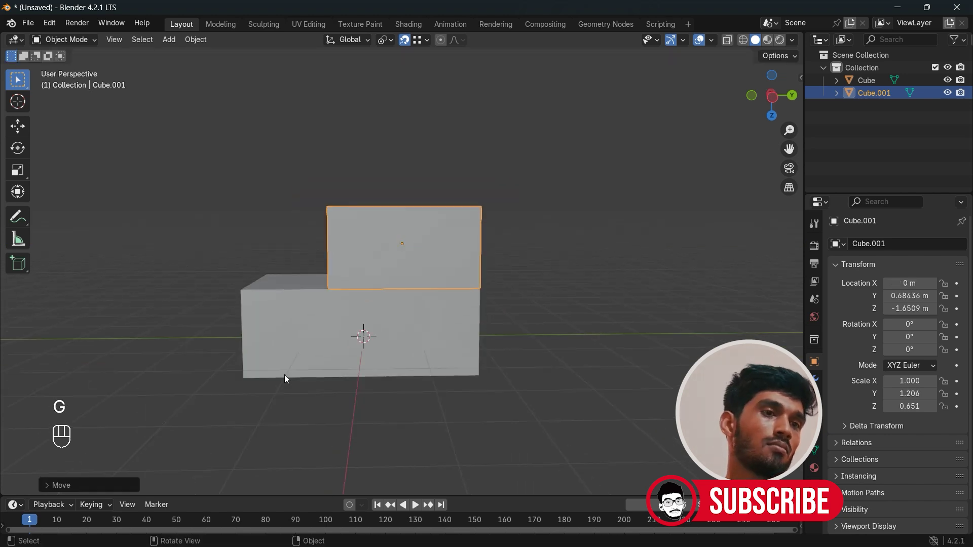
- Add a cylinder and rotate it 90° so it lies on its side
key("shift+a")
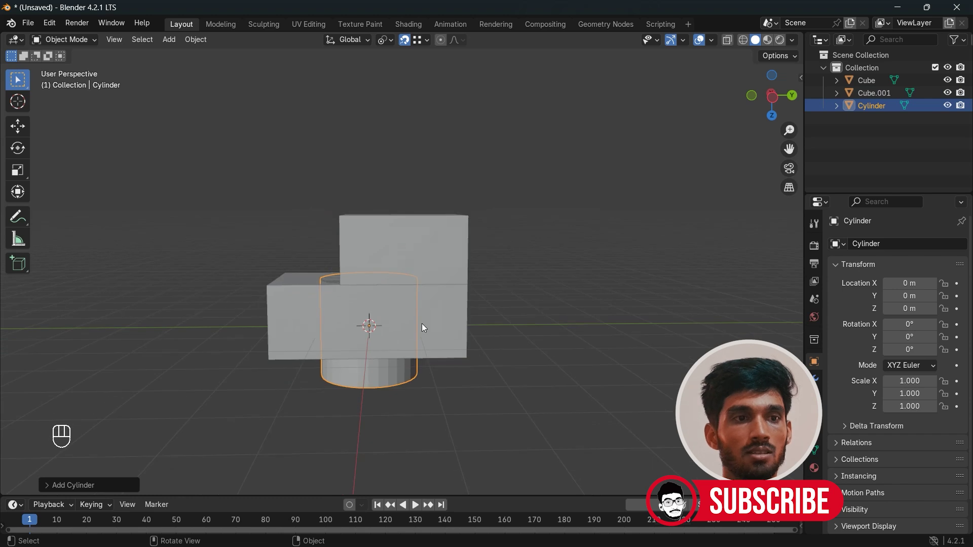
key("r")
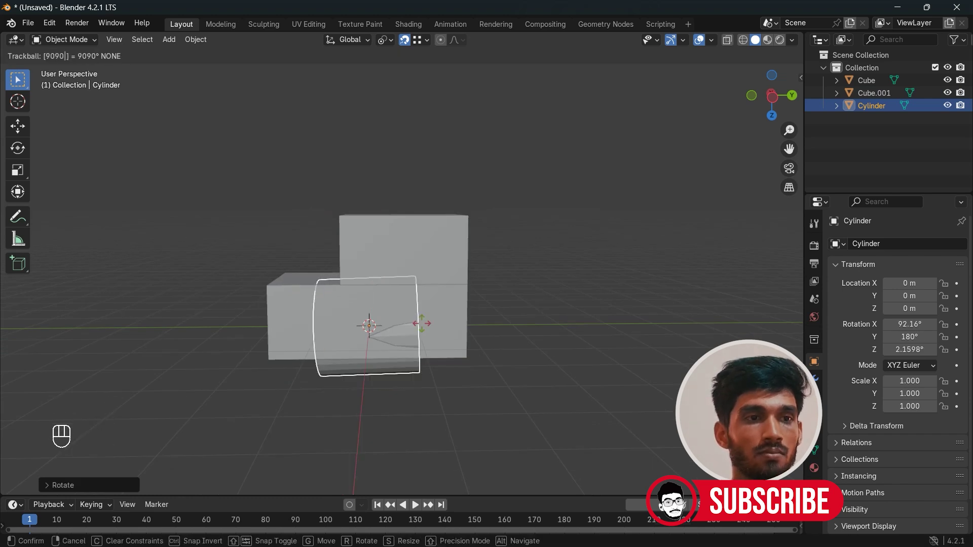
key("ctrl+z")
key("ctrl+z")
key("r")
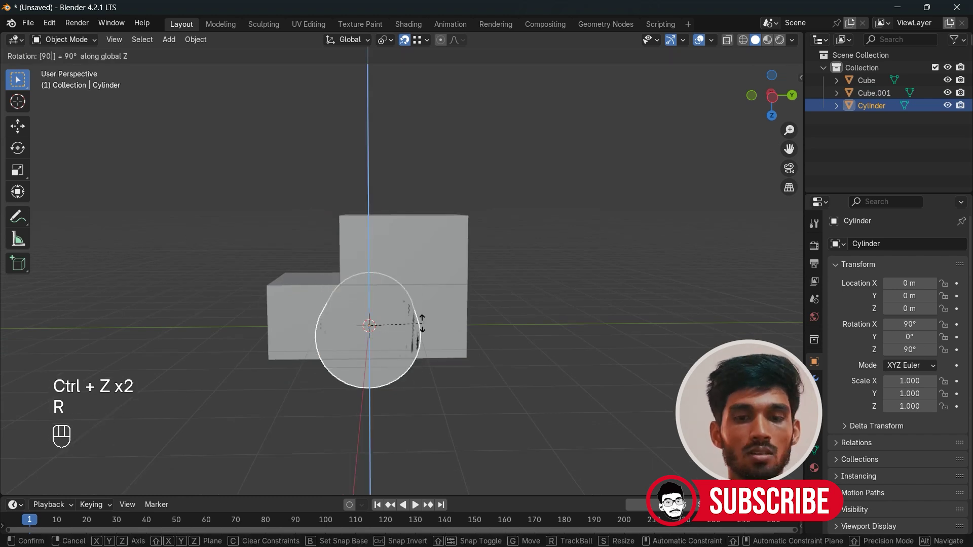
left_click_drag(463, 437, 524, 437)
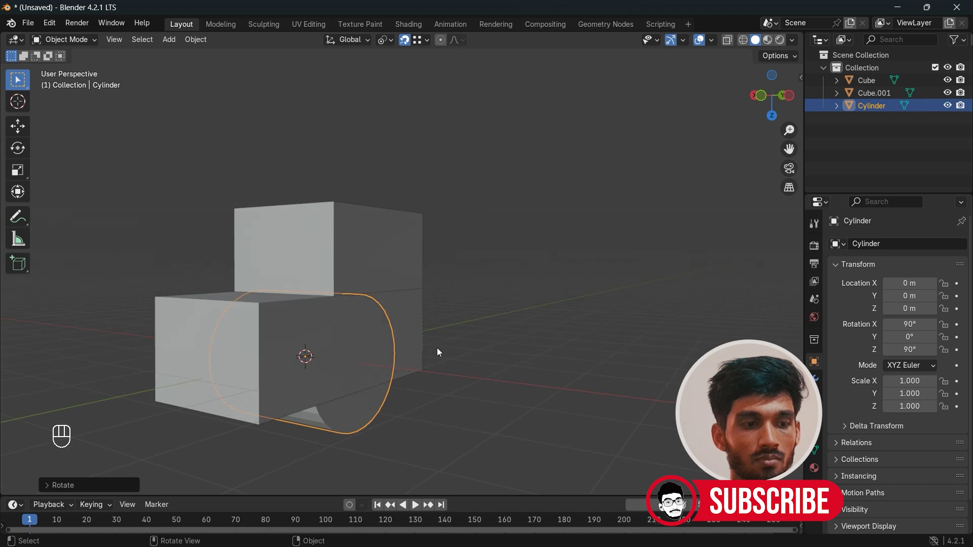
- Move the cylinder out to -3.94 X and scale it into a small thin disc wheel
key("g")
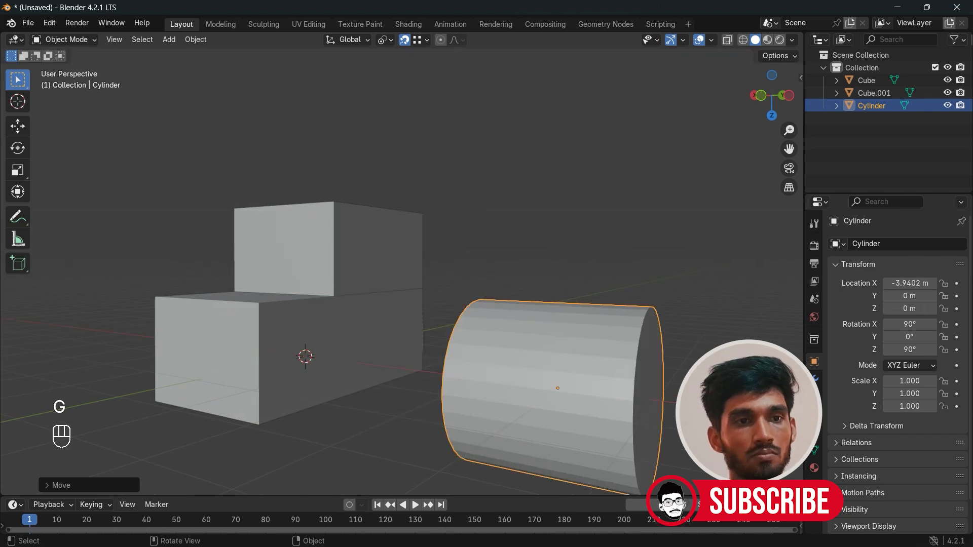
key("s")
key("ctrl+z")
key("s")
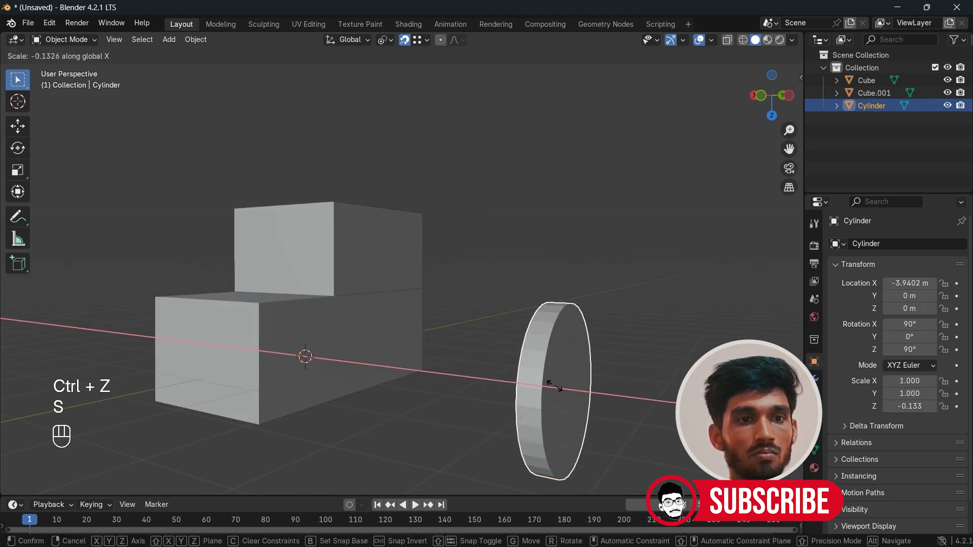
key("s")
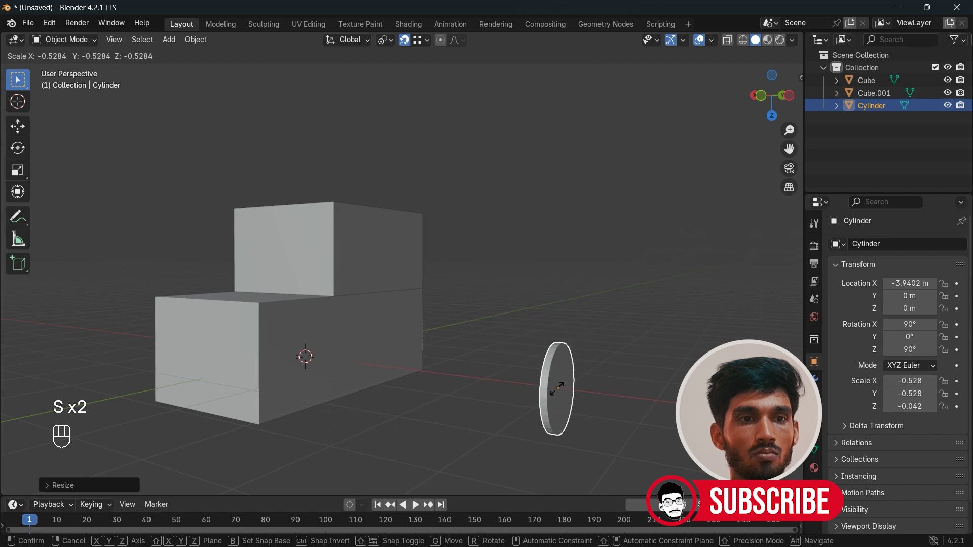
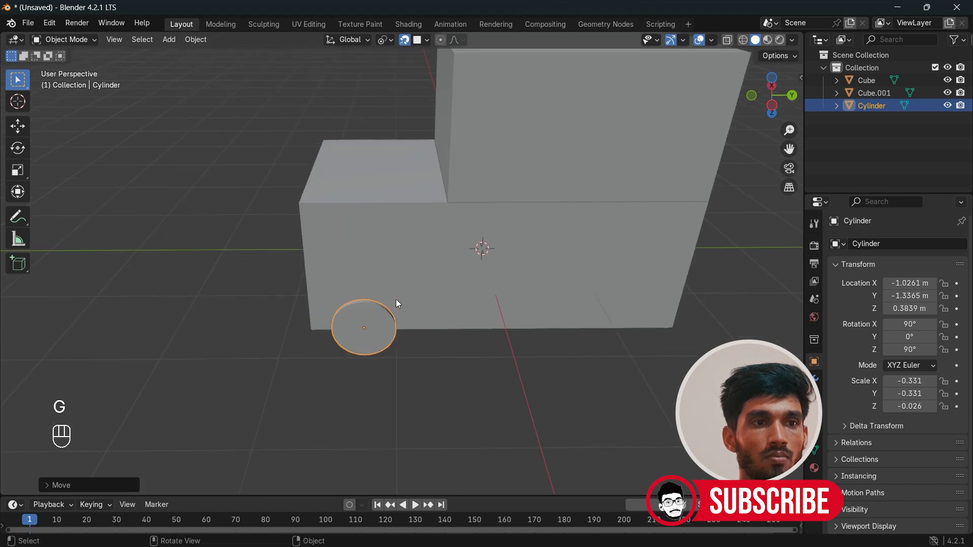
- Duplicate the wheel and place the copy against the opposite side of the body
left_click_drag(420, 378, 481, 347)
key("shift+d")
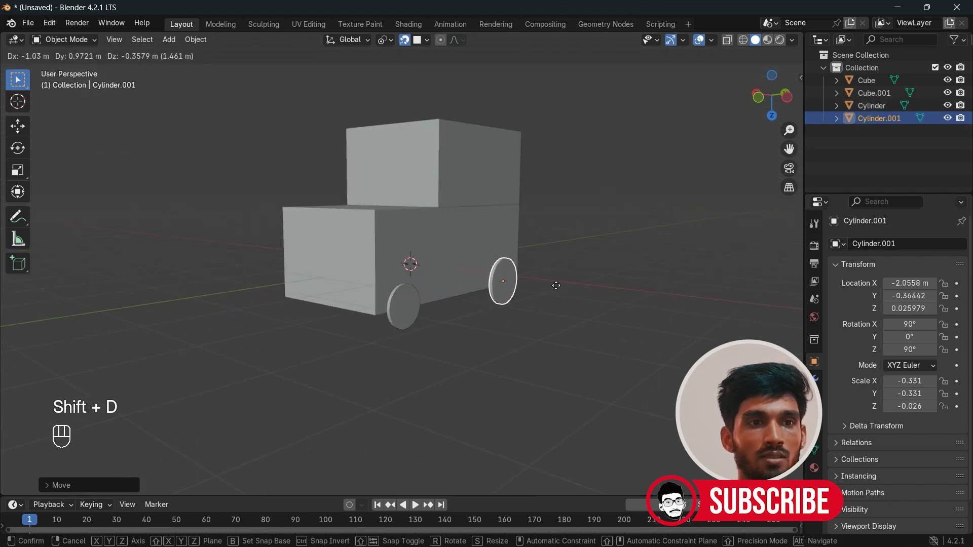
left_click_drag(540, 325, 476, 326)
key("g")
left_click_drag(573, 342, 464, 342)
key("g")
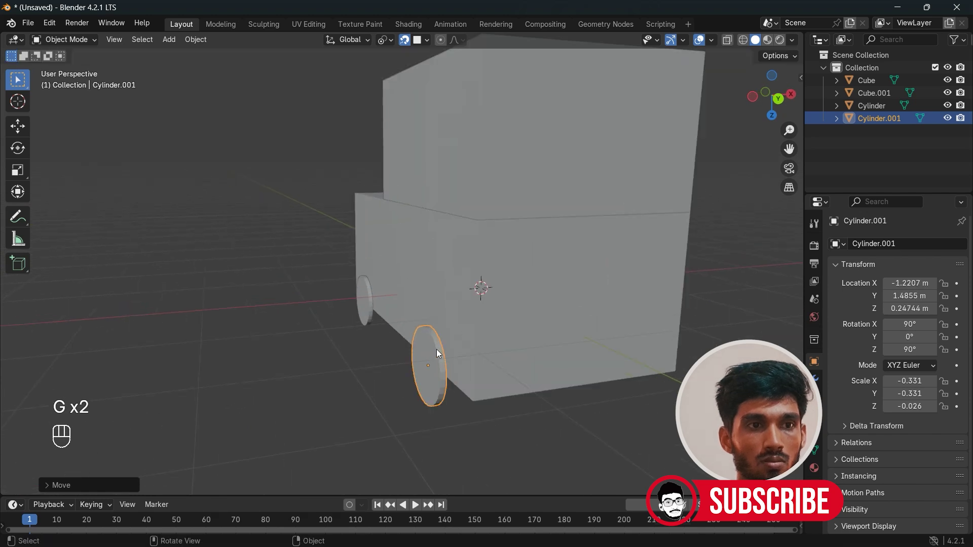
left_click_drag(448, 396, 415, 382)
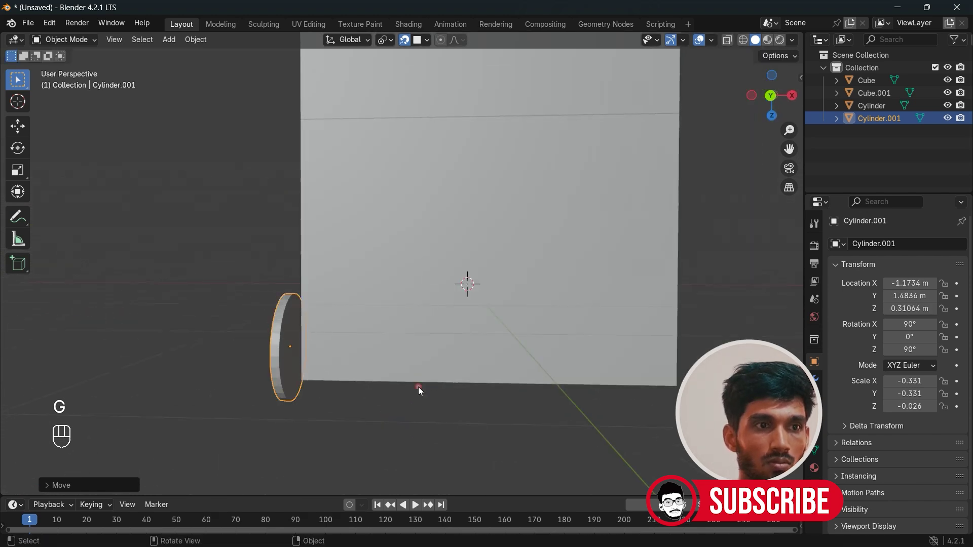
left_click_drag(443, 464, 544, 430)
key("g")
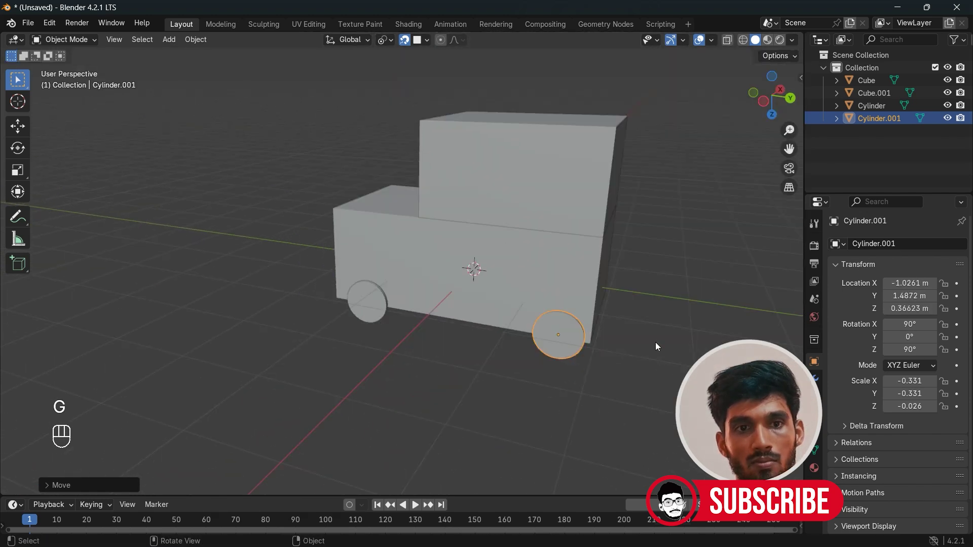
left_click_drag(550, 400, 538, 387)
key("g")
left_click_drag(520, 376, 477, 371)
left_click_drag(477, 370, 496, 375)
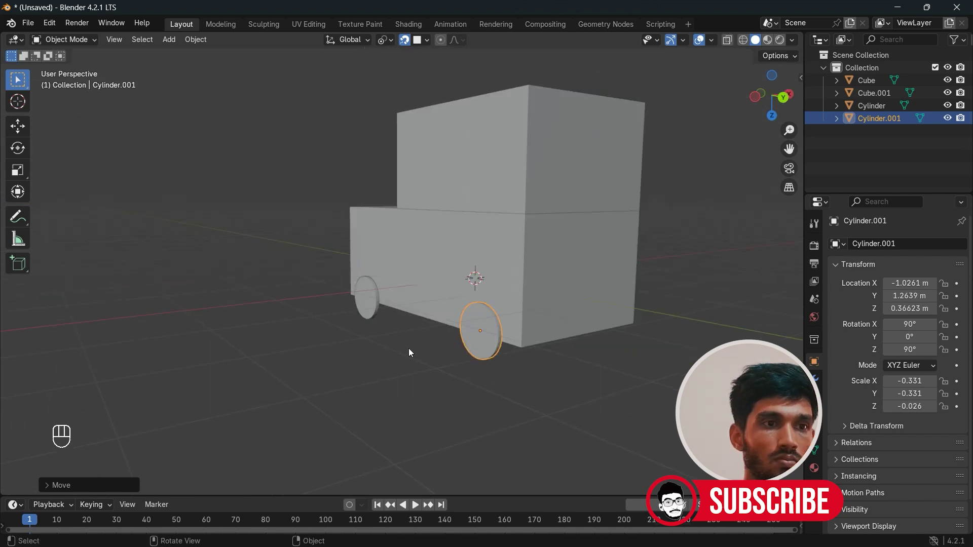
- Duplicate both wheels and move the new pair along X to sit under the rear of the body
key("shift+d")
left_click_drag(636, 351, 560, 359)
key("x")
key("g")
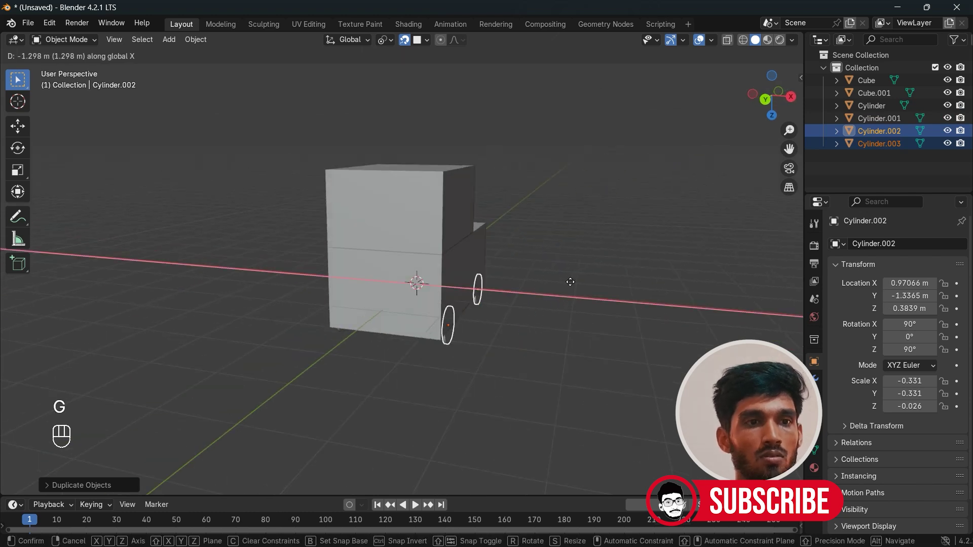
left_click_drag(508, 331, 283, 316)
left_click_drag(362, 307, 453, 304)
key("g")
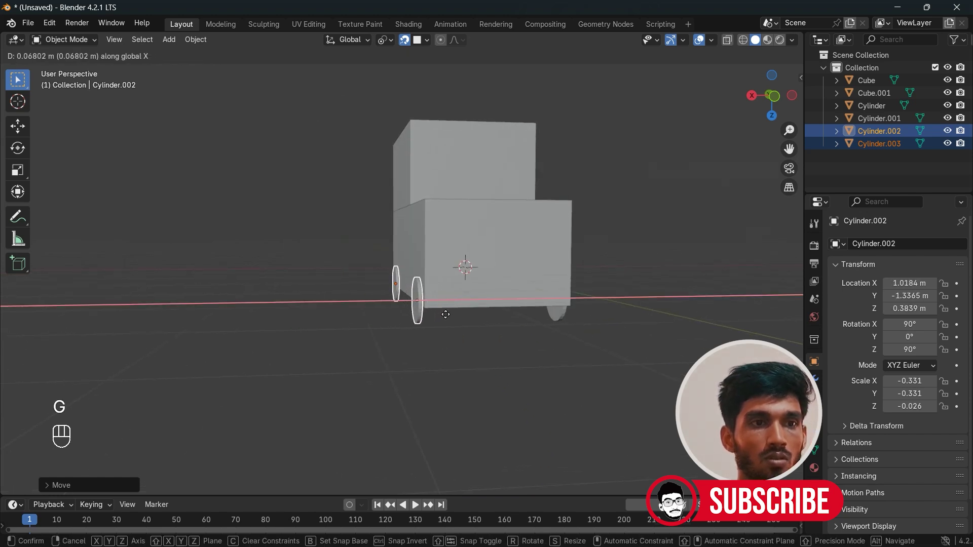
left_click_drag(511, 342, 502, 352)
left_click_drag(572, 376, 480, 380)
left_click_drag(506, 294, 479, 284)
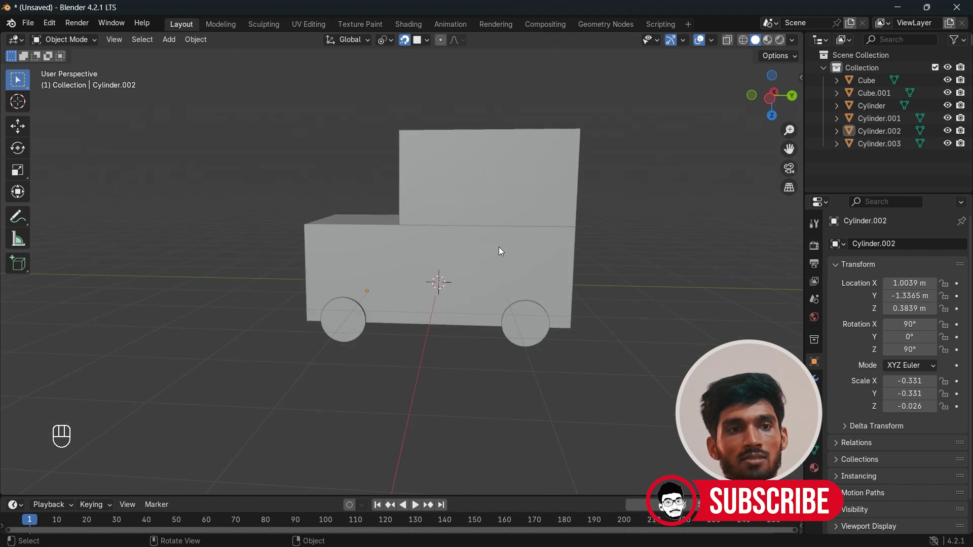
left_click_drag(431, 352, 482, 356)
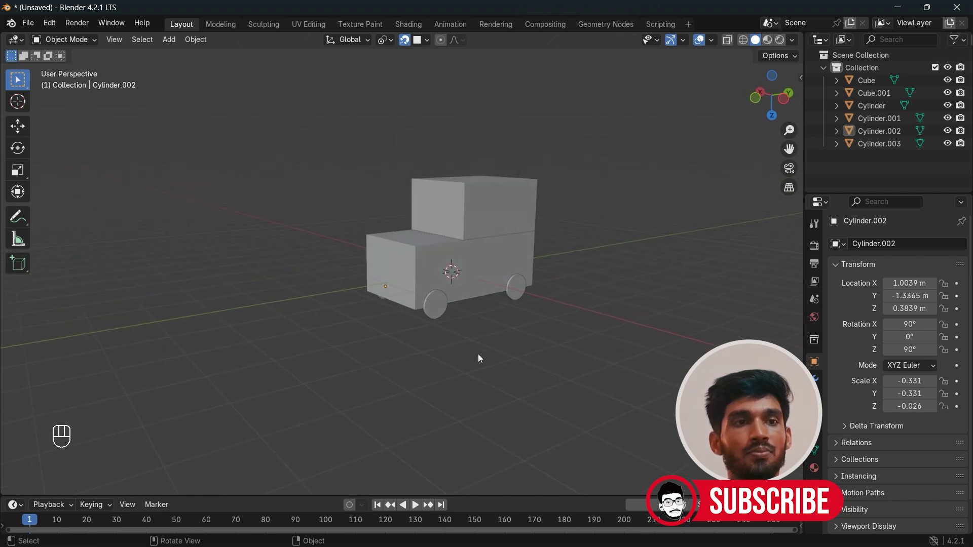
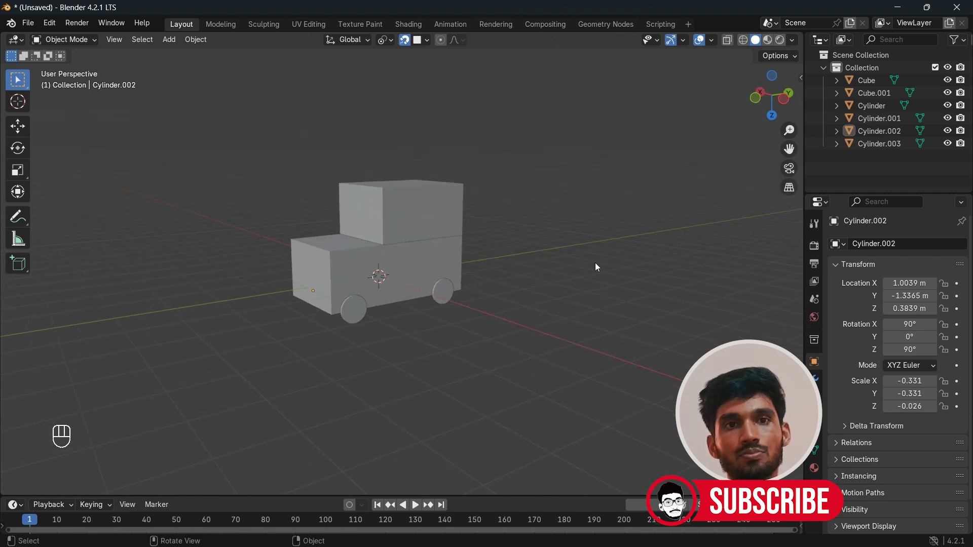
- Select all truck parts and set viewport shading to Random object colours
left_click(517, 379)
left_click(794, 42)
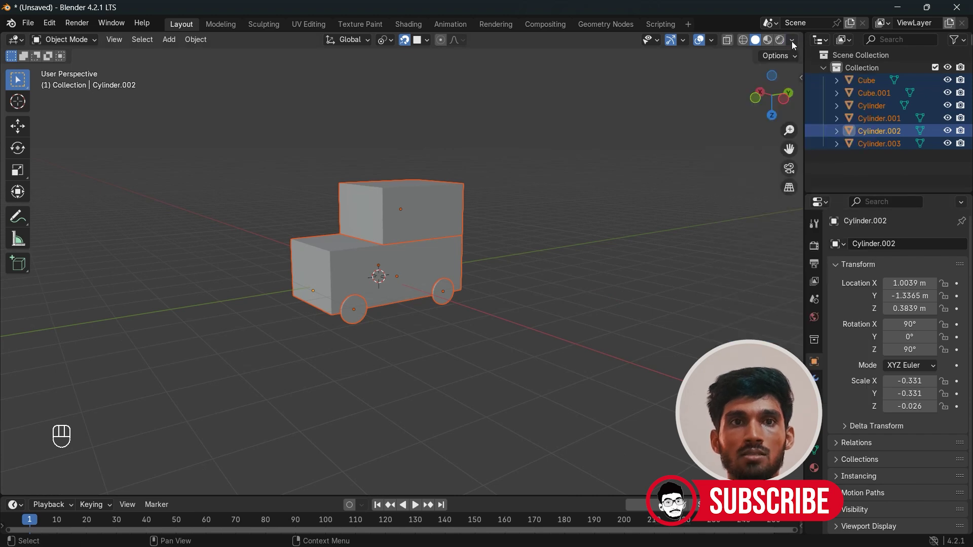
left_click_drag(794, 44, 790, 245)
left_click(496, 216)
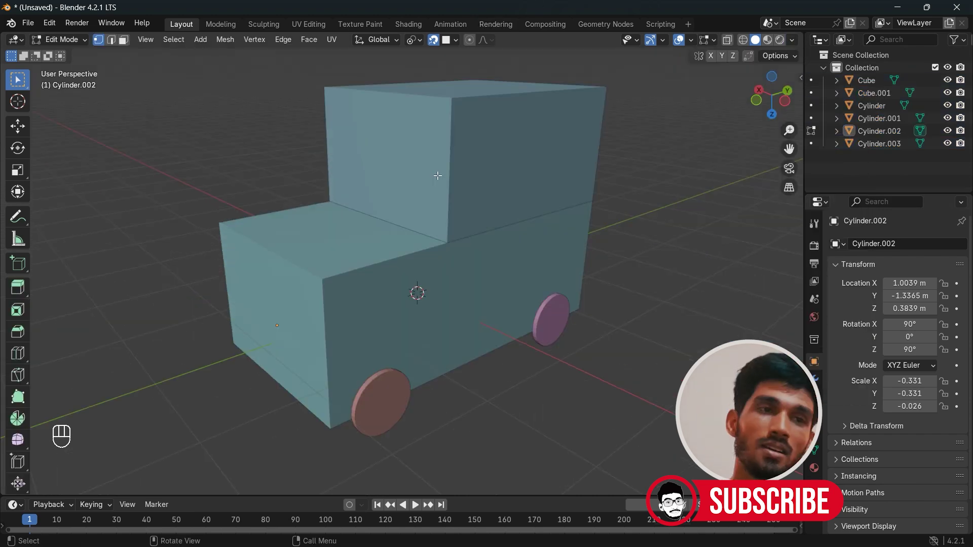